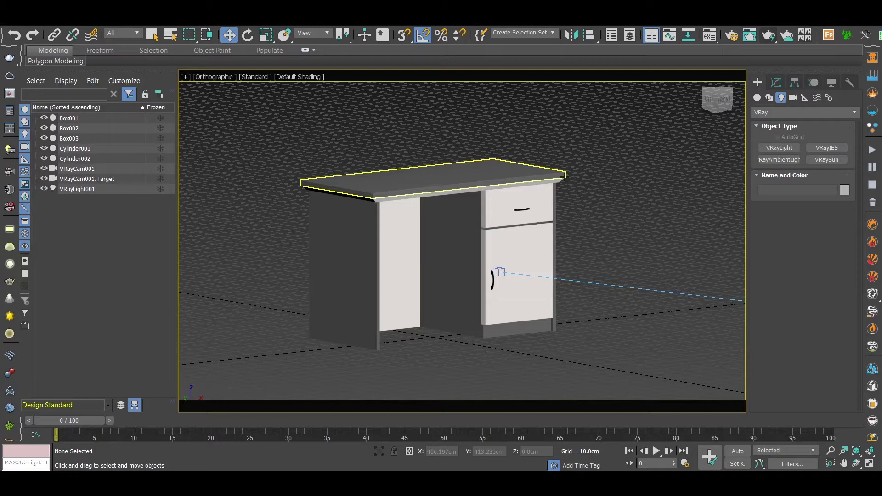
# Step: Delete the VRay light and the camera so only the desk's boxes and cylinders remain
pyautogui.scroll(3)
pyautogui.scroll(-3)
pyautogui.middleClick(473, 235)
pyautogui.moveTo(435, 238); pyautogui.dragTo(507, 214)
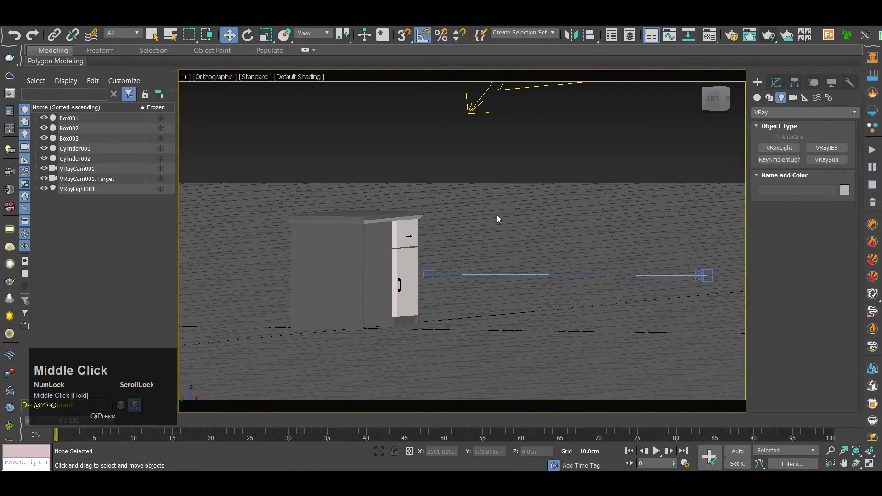
pyautogui.scroll(-3)
pyautogui.scroll(3)
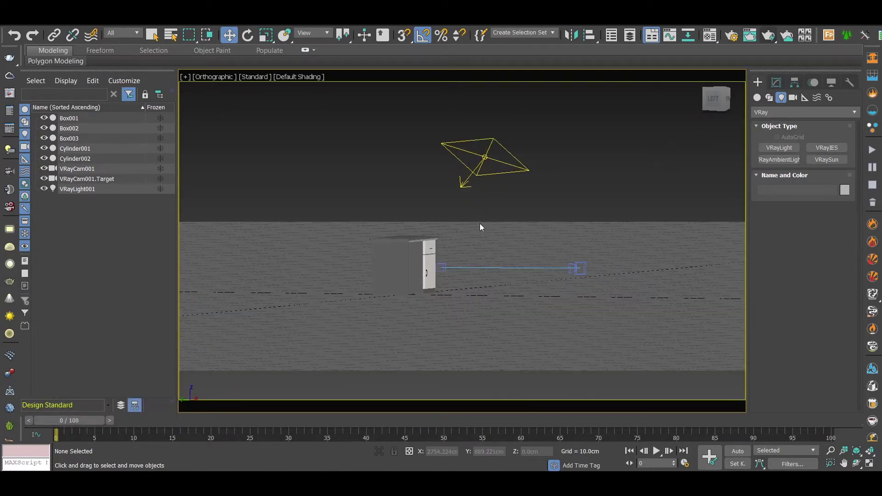
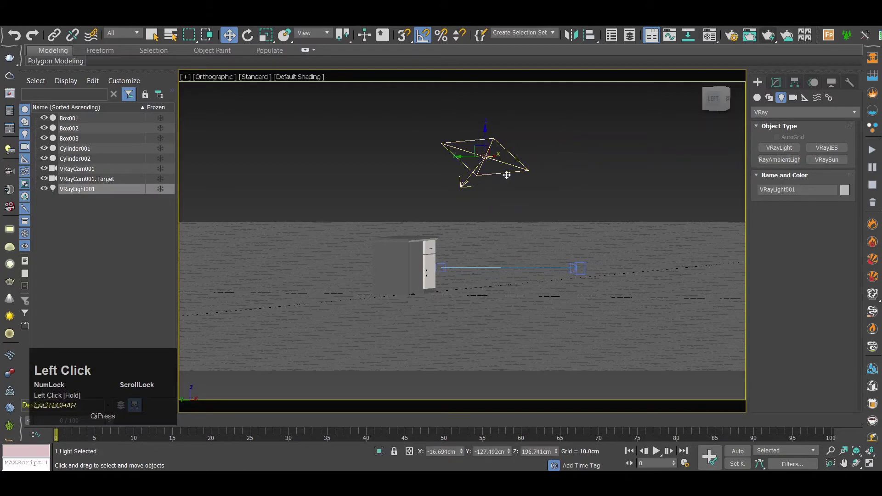
pyautogui.press('Delete')
pyautogui.click(618, 209)
pyautogui.press('Delete')
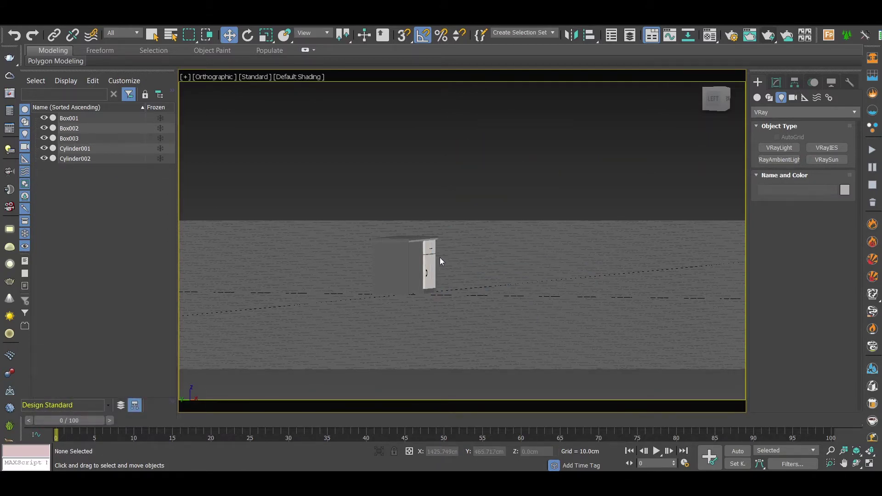
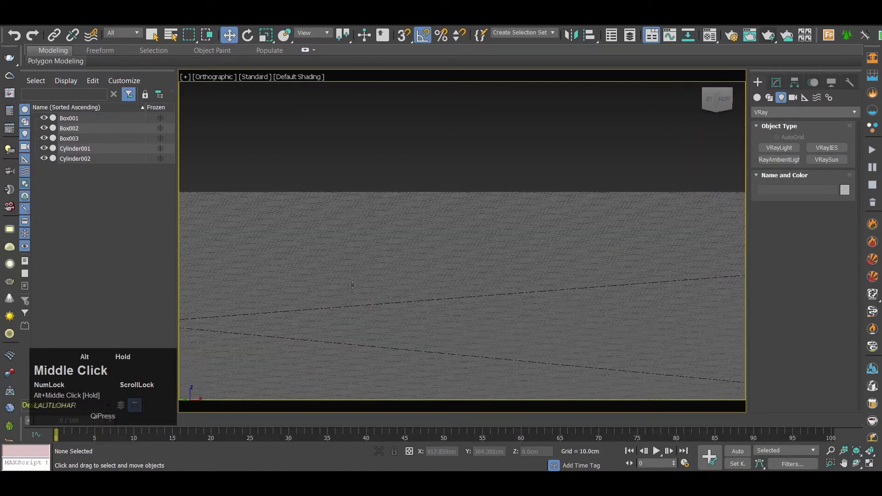
# Step: Window-select all five desk parts — three boxes and two cylinders — as one set
pyautogui.scroll(-3)
pyautogui.middleClick(401, 283)
pyautogui.scroll(3)
pyautogui.middleClick(348, 308)
pyautogui.scroll(3)
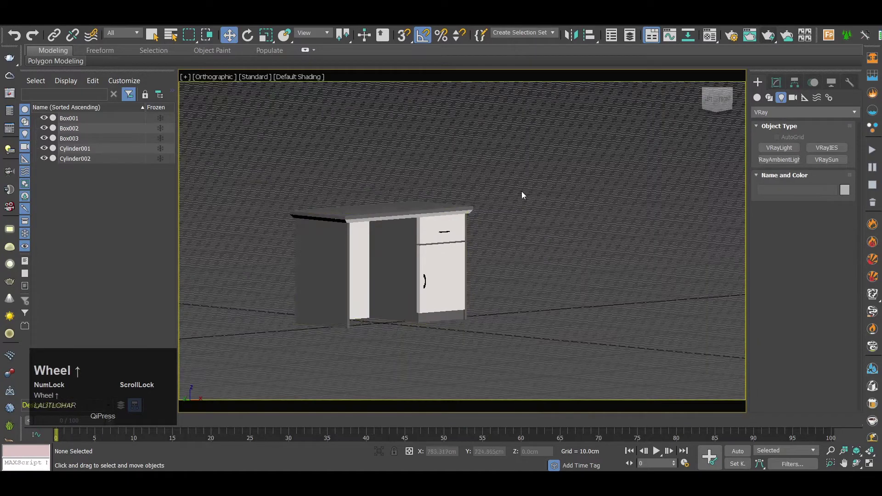
pyautogui.moveTo(538, 145); pyautogui.dragTo(283, 346)
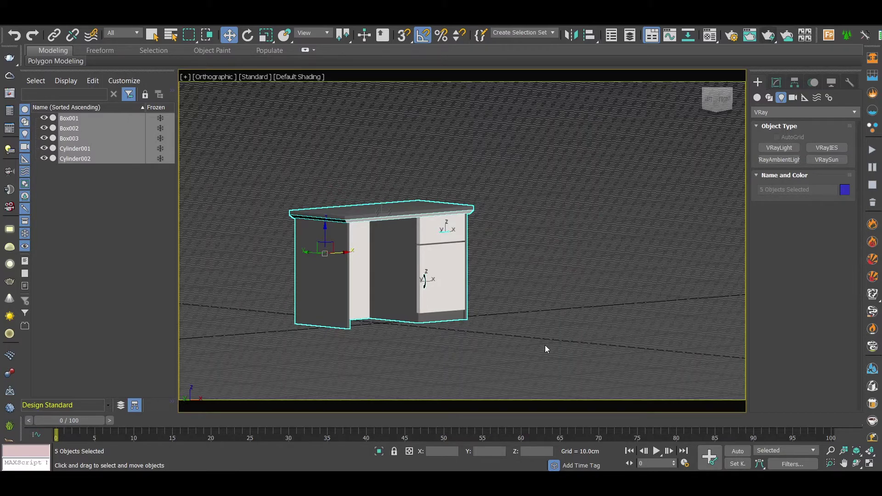
# Step: Convert the five selected desk parts to Editable Poly via Convert To
pyautogui.moveTo(558, 160); pyautogui.dragTo(407, 232)
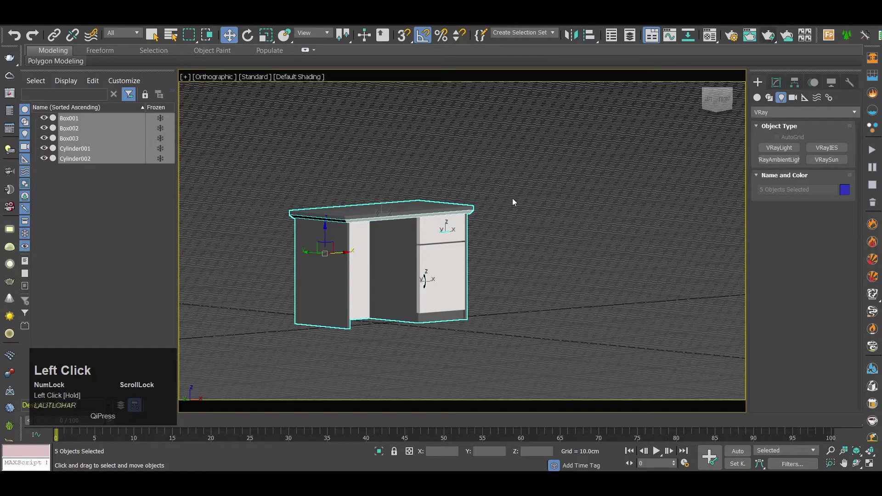
pyautogui.rightClick(407, 233)
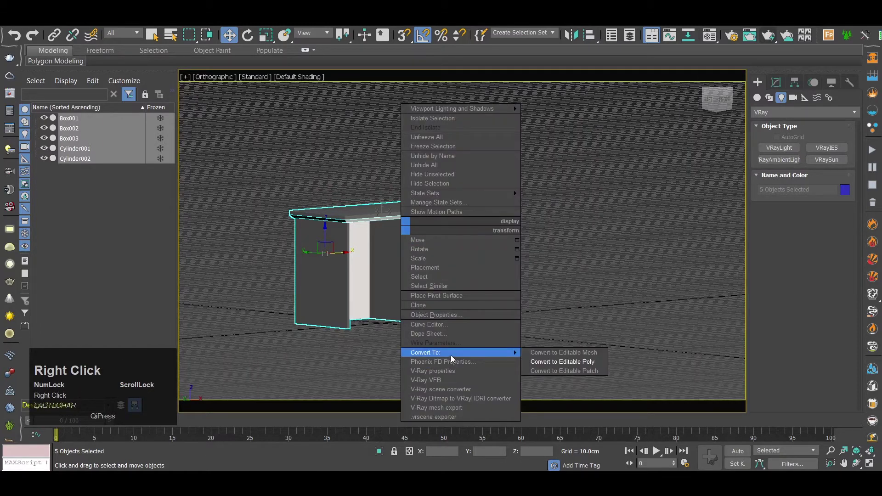
pyautogui.click(471, 246)
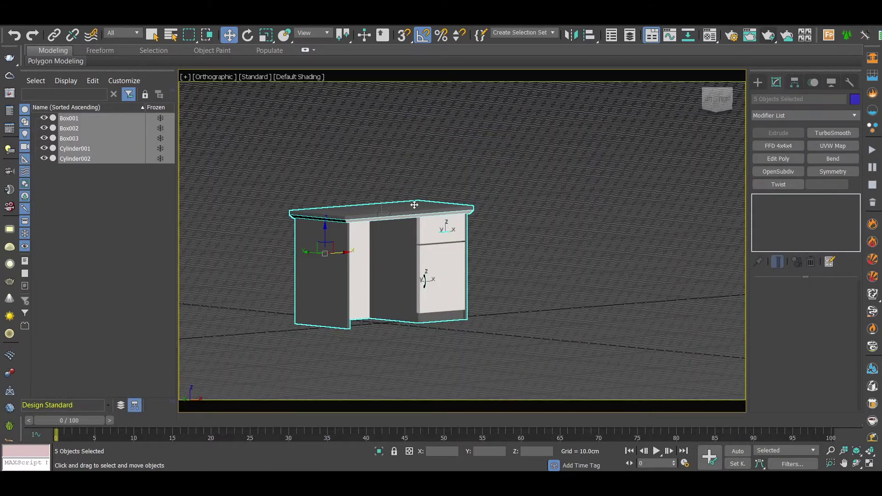
pyautogui.click(507, 249)
pyautogui.middleClick(516, 234)
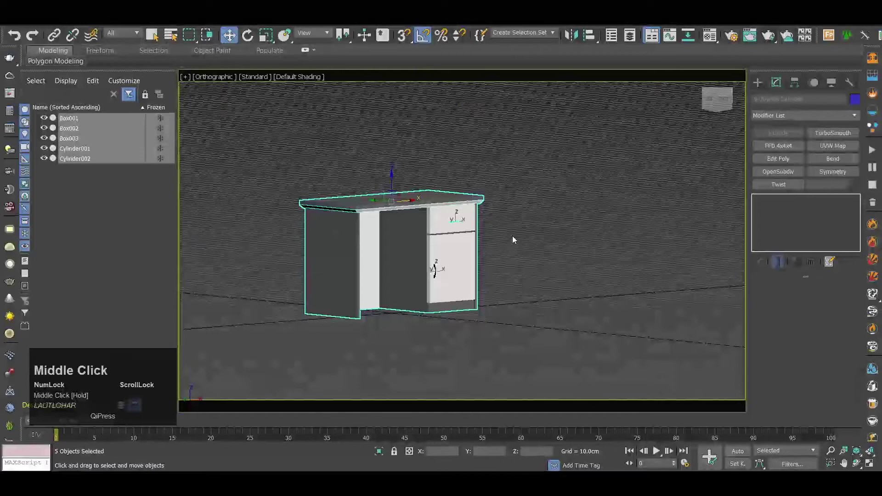
# Step: Run Reset XForm's Reset Selected on the desk parts, then reselect all five
pyautogui.doubleClick(854, 88)
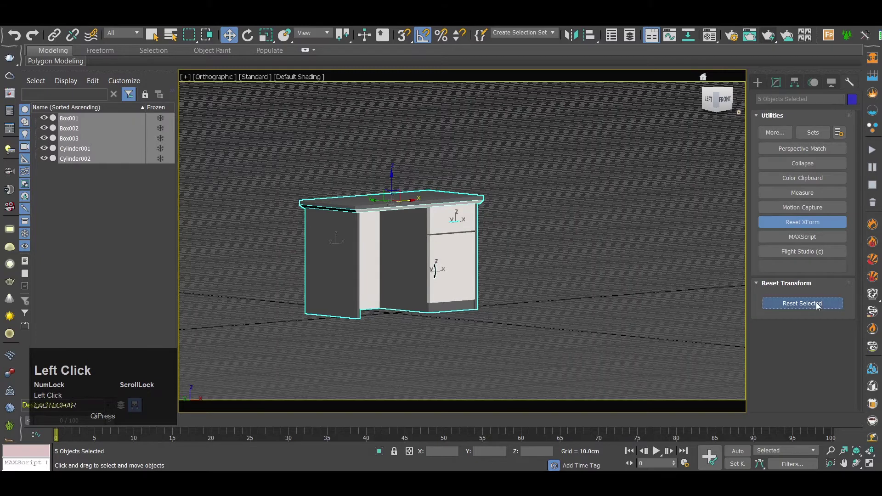
pyautogui.click(717, 290)
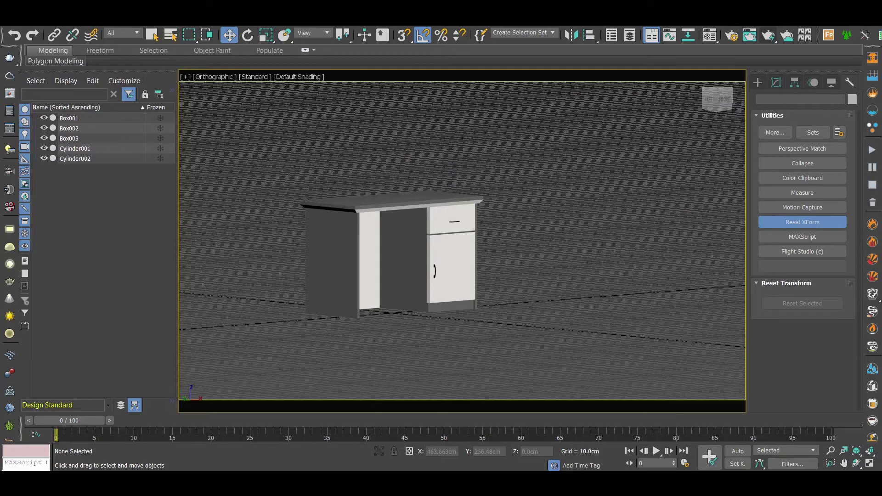
pyautogui.click(779, 220)
pyautogui.scroll(-3)
pyautogui.moveTo(431, 154); pyautogui.dragTo(541, 160)
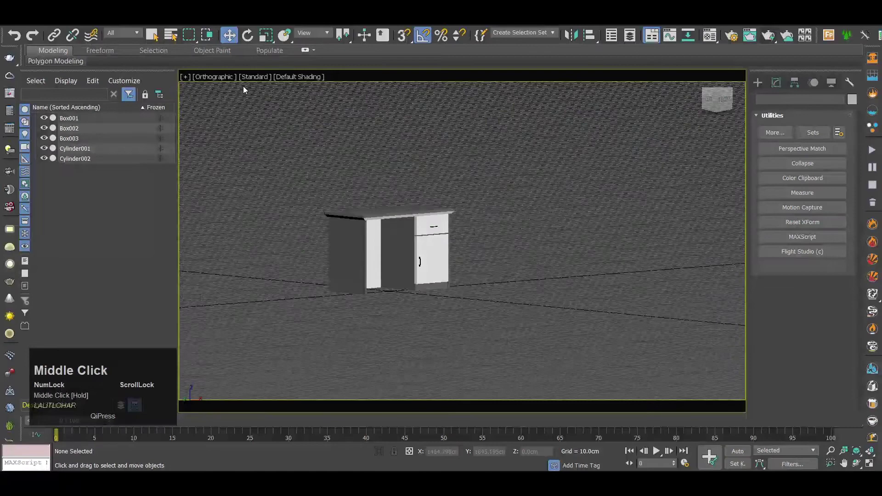
pyautogui.moveTo(541, 160); pyautogui.dragTo(368, 148)
pyautogui.middleClick(368, 148)
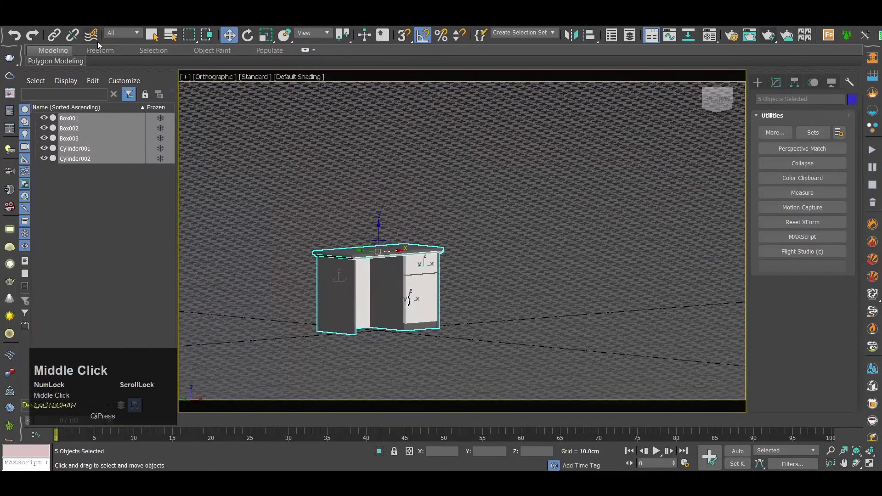
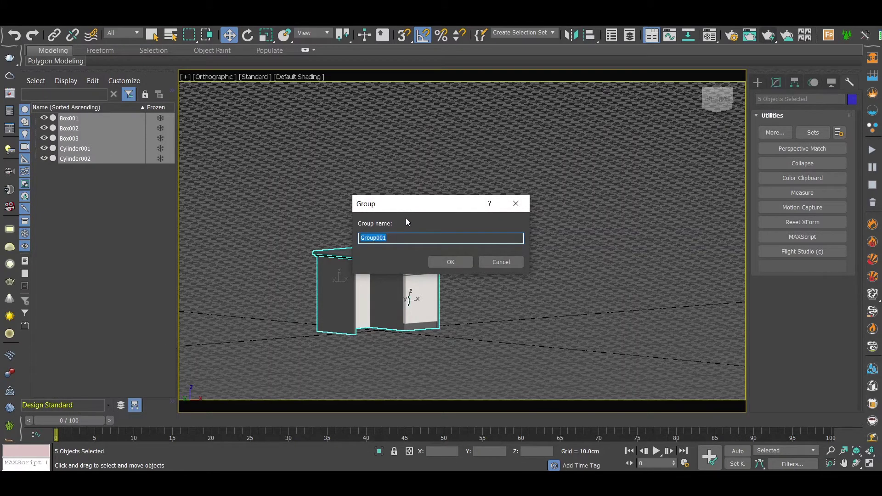
# Step: Name the new group 'Table' and frame the grouped desk in the viewport
pyautogui.write('able')
pyautogui.press('Return')
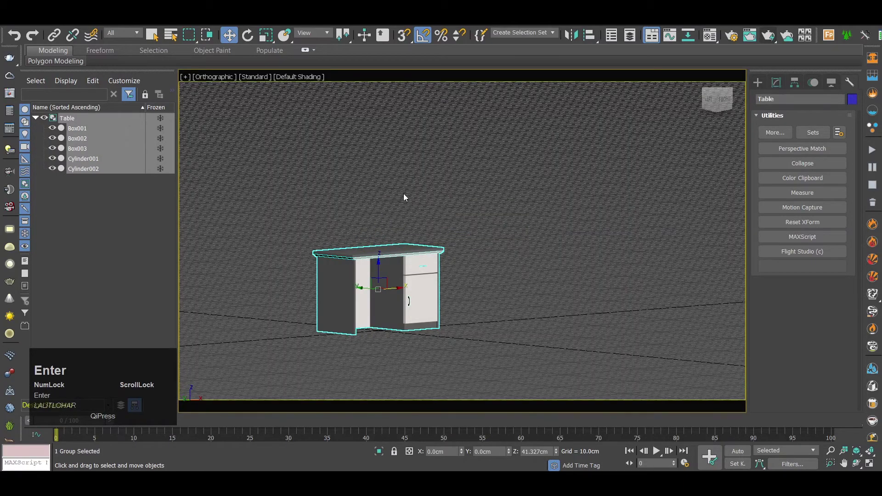
pyautogui.middleClick(415, 206)
pyautogui.scroll(3)
pyautogui.moveTo(378, 253); pyautogui.dragTo(613, 141)
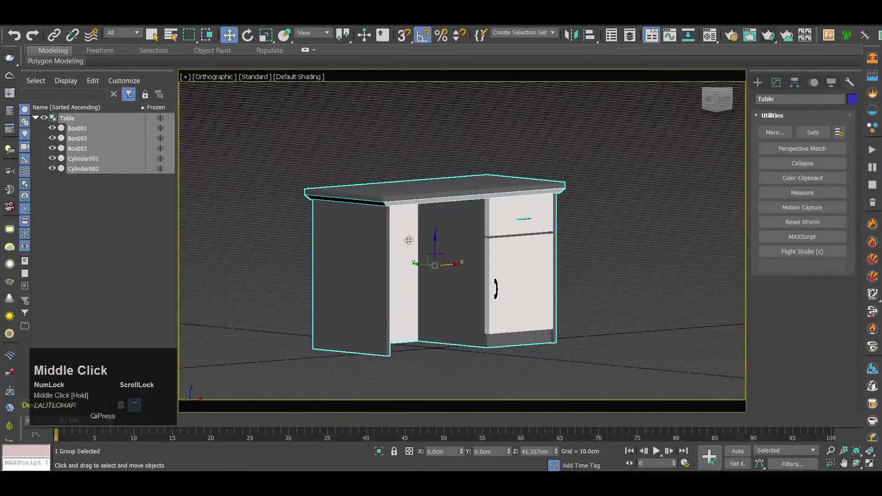
pyautogui.moveTo(613, 141); pyautogui.dragTo(577, 184)
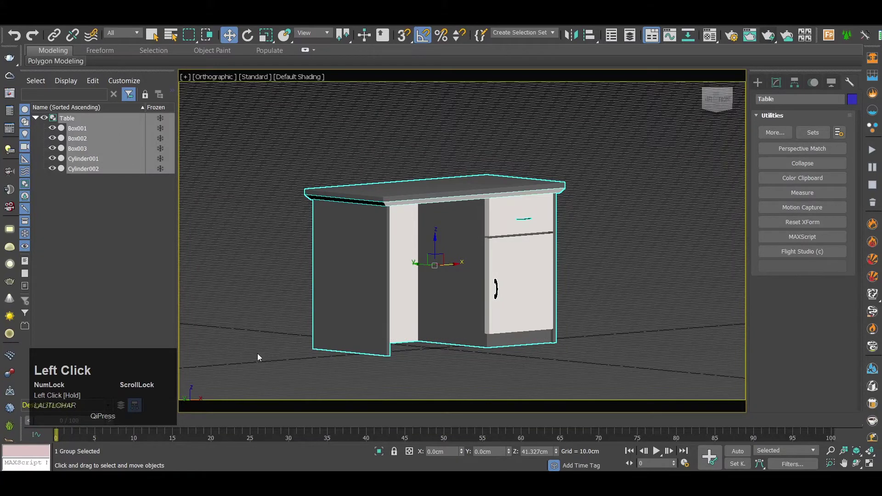
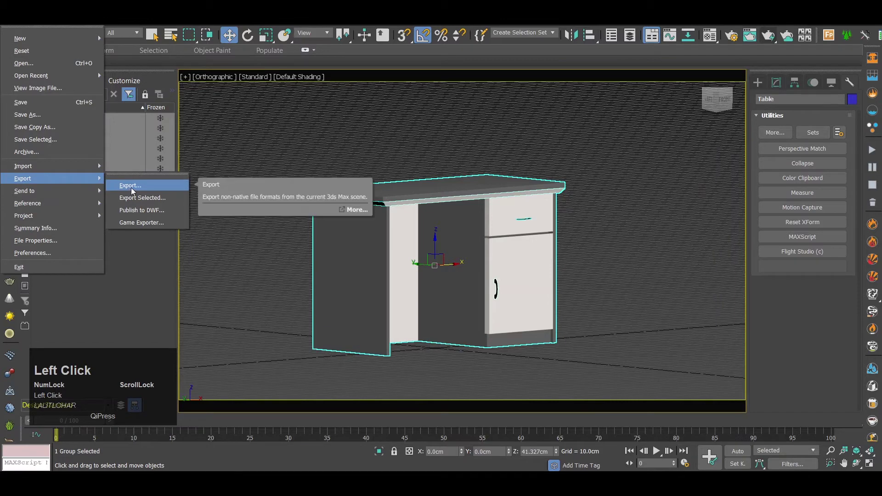
# Step: Export the scene as an FBX file named Table saved to the Desktop
pyautogui.click(133, 190)
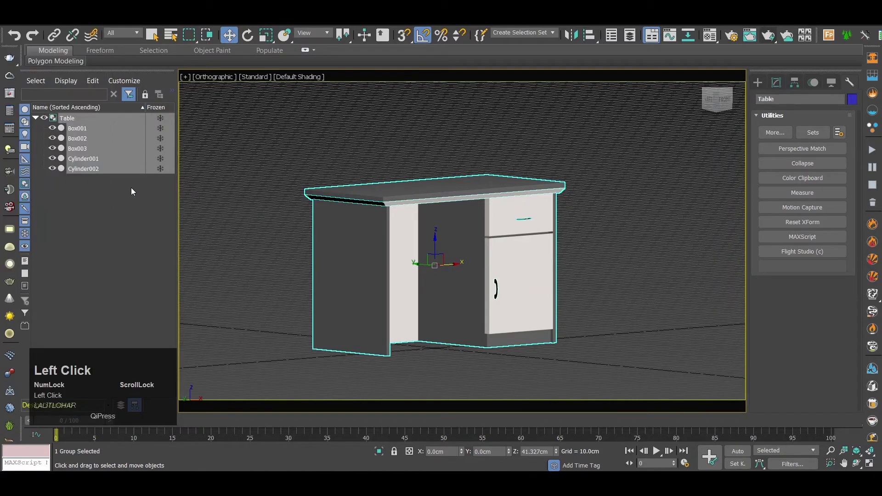
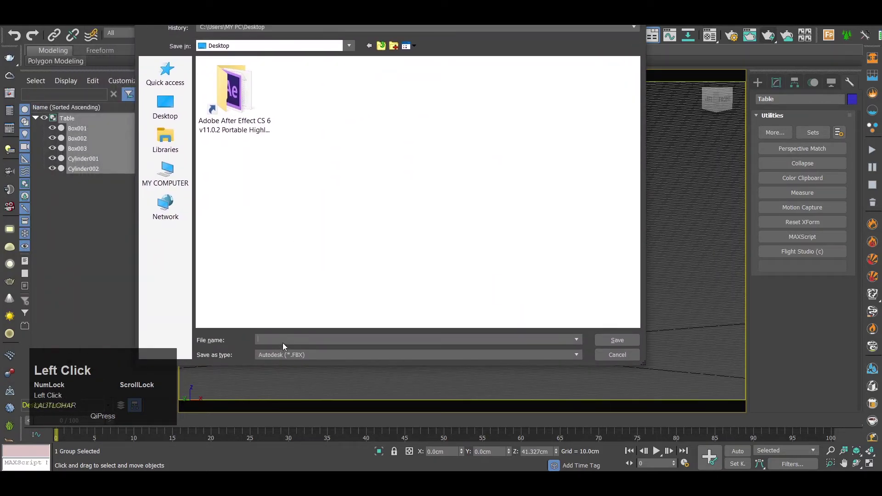
pyautogui.write('able')
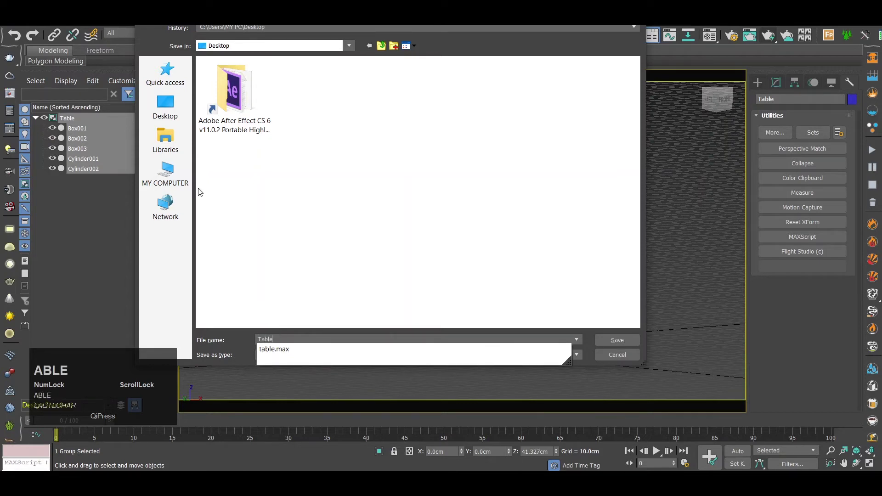
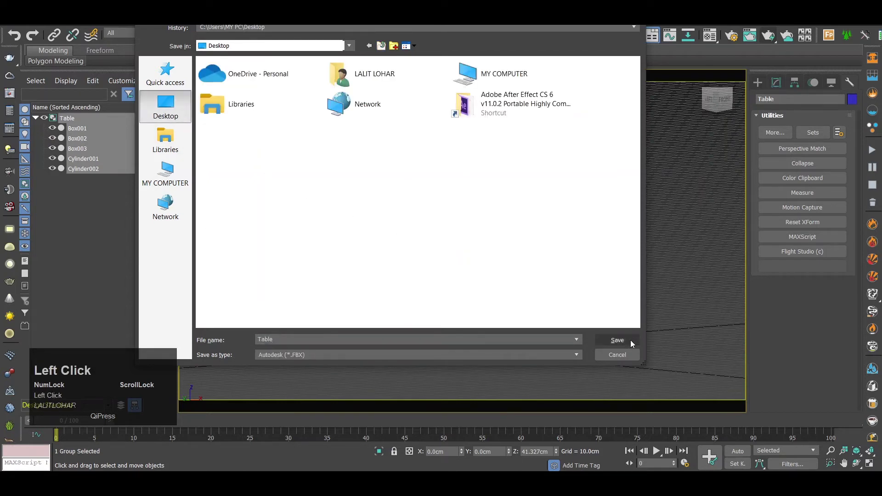
pyautogui.click(634, 345)
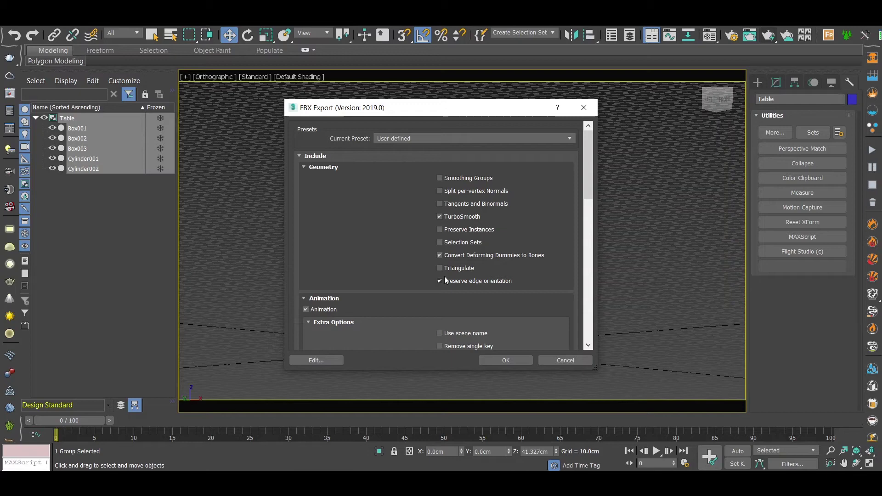
pyautogui.click(408, 297)
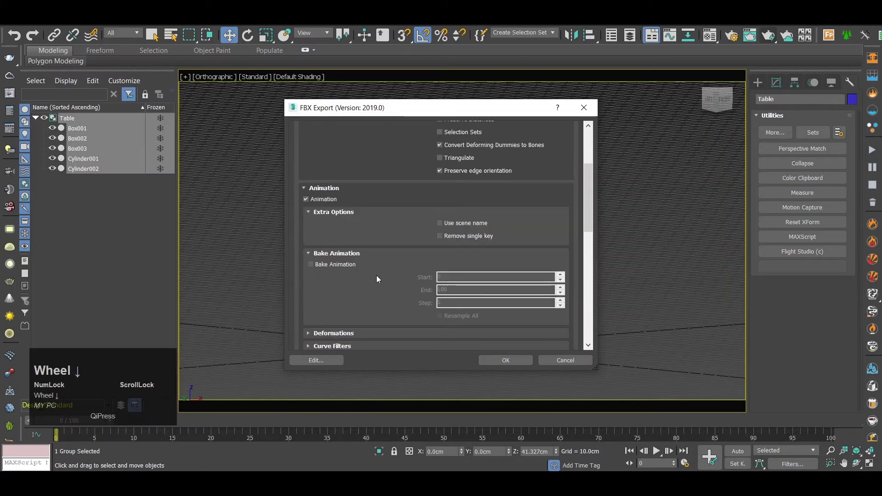
pyautogui.scroll(-3)
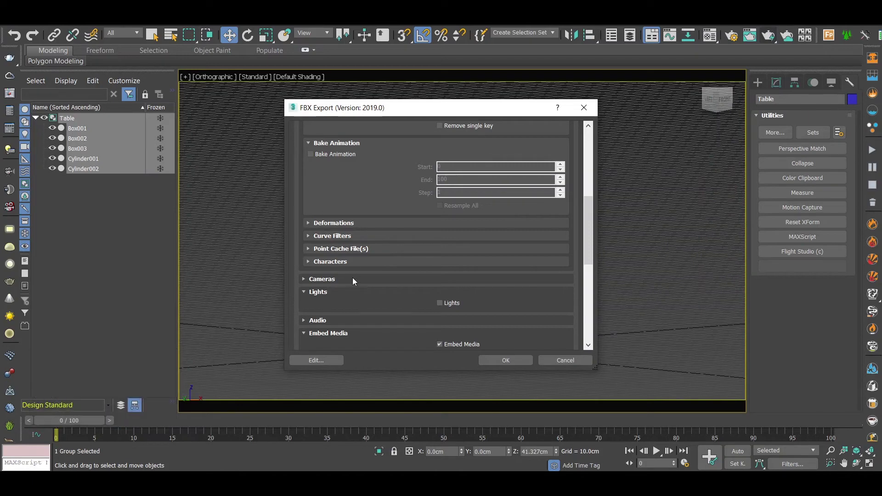
pyautogui.scroll(-3)
pyautogui.scroll(-3)
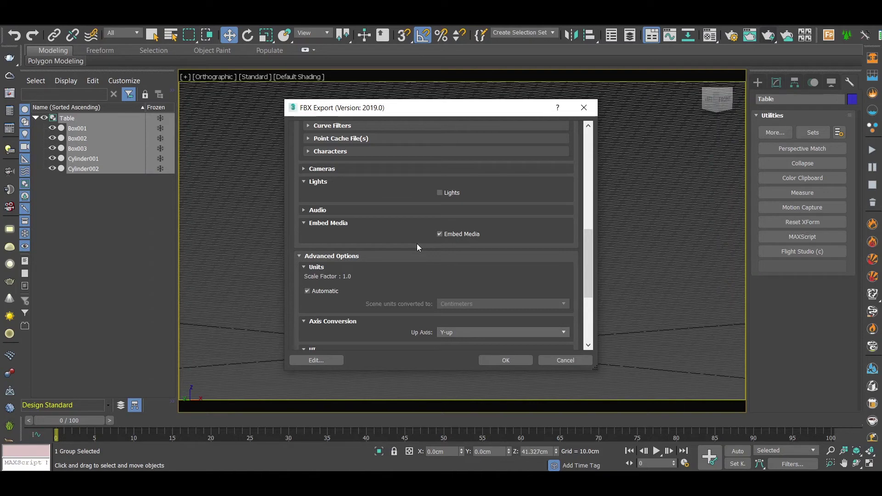
pyautogui.scroll(-3)
pyautogui.click(324, 242)
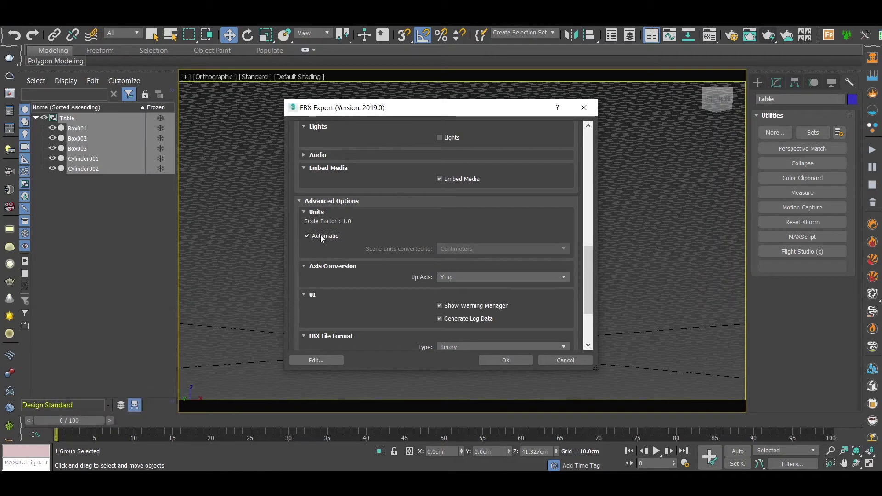
pyautogui.click(325, 239)
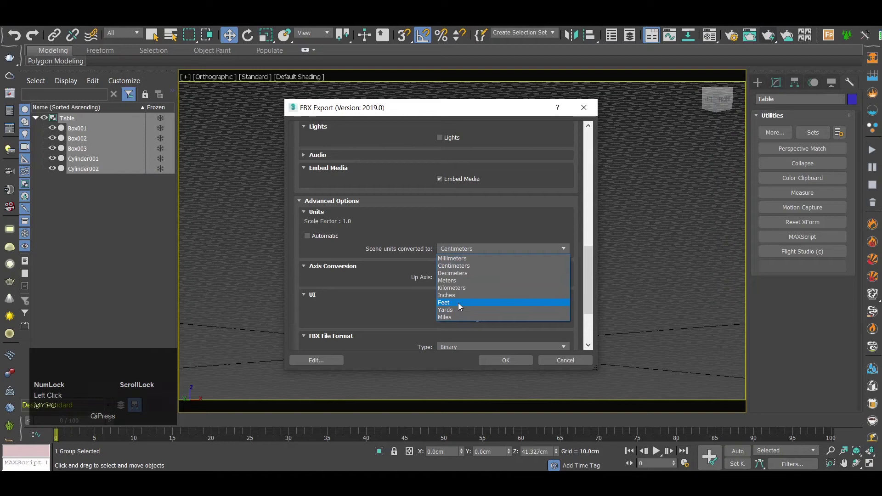
pyautogui.click(460, 305)
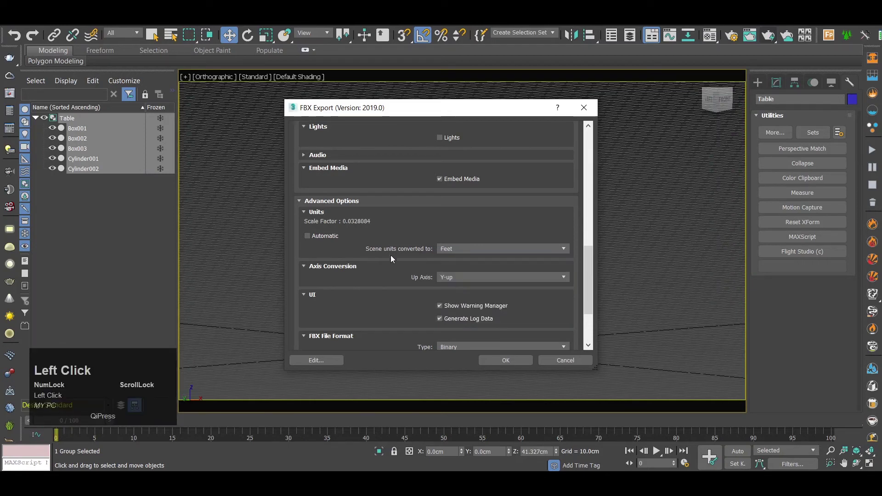
pyautogui.click(326, 239)
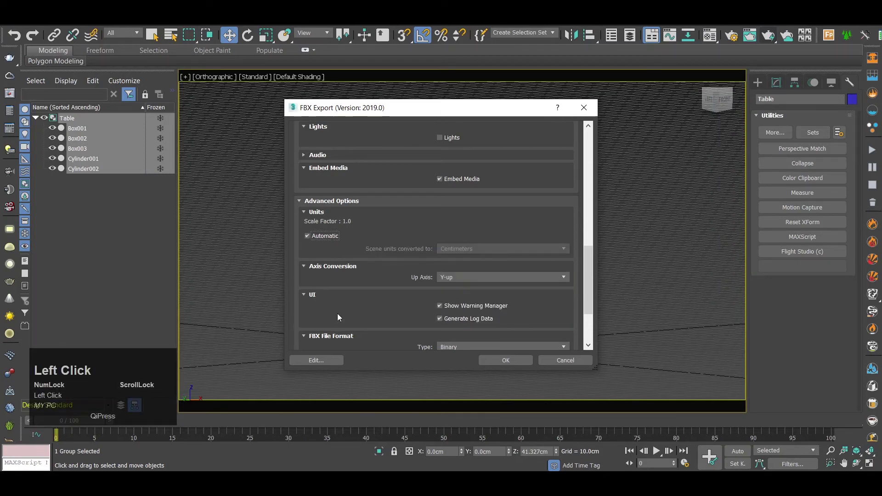
pyautogui.scroll(-3)
pyautogui.scroll(-3)
pyautogui.click(471, 262)
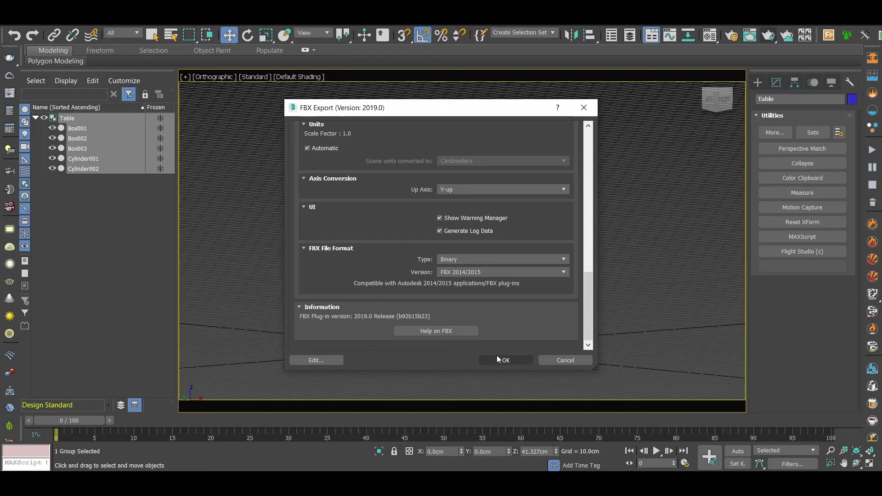
# Step: Run the FBX export with its settings accepted and dismiss the material warnings
pyautogui.click(501, 359)
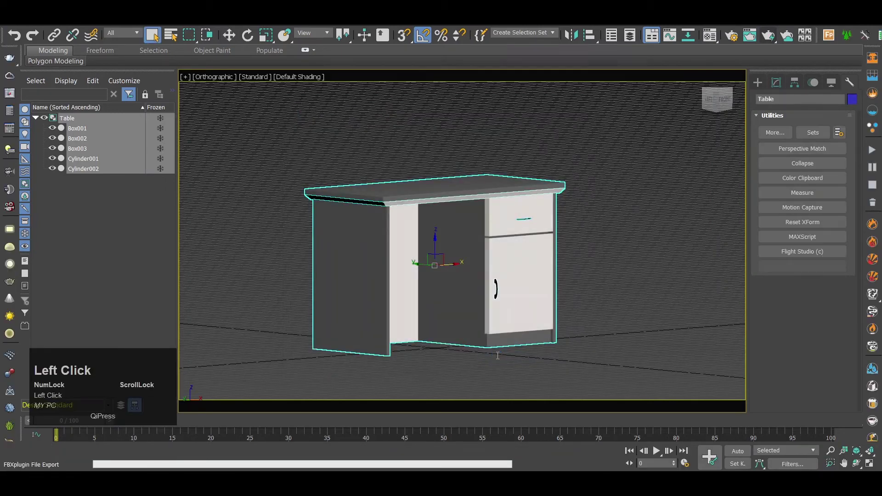
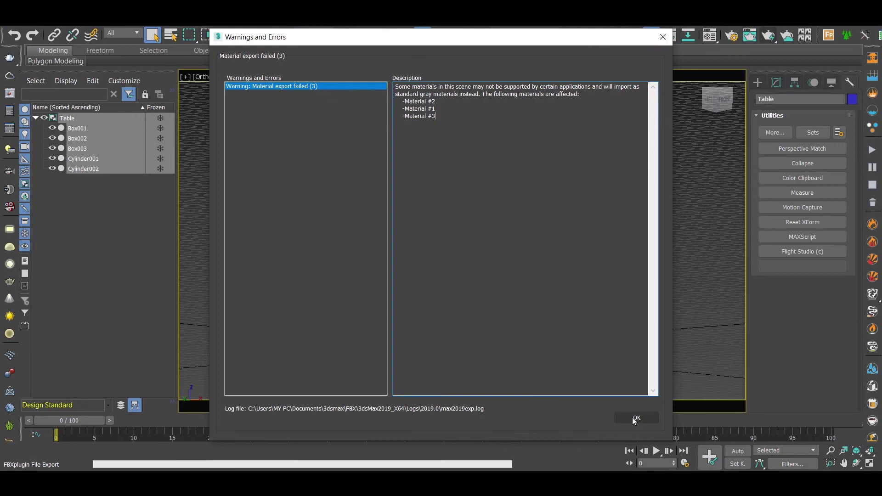
pyautogui.click(635, 426)
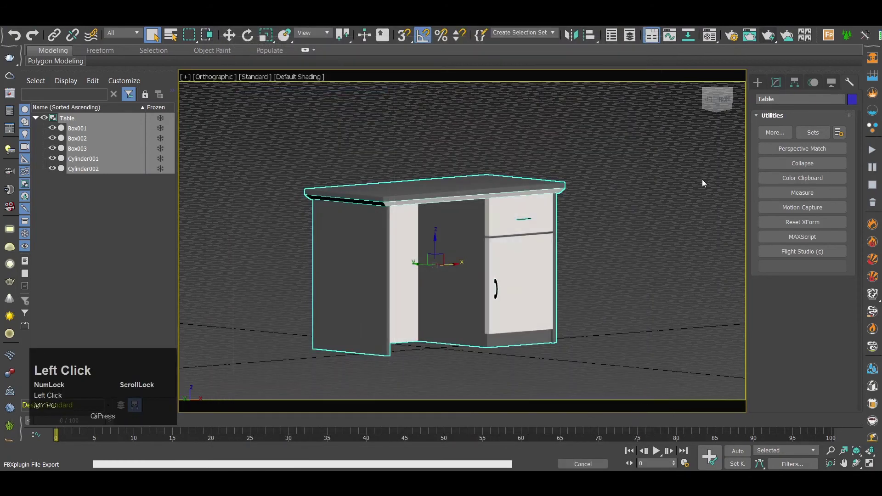
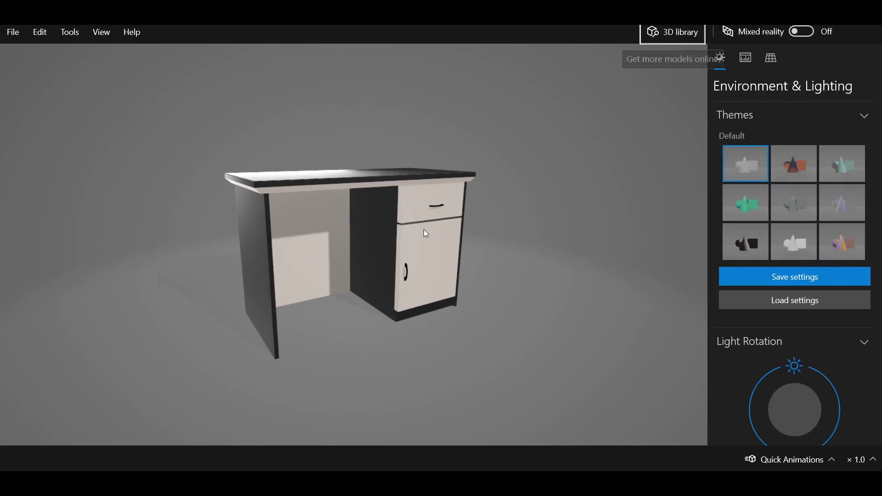
# Step: Orbit the exported desk in 3D Viewer to view its side and front
pyautogui.moveTo(357, 224); pyautogui.dragTo(339, 237)
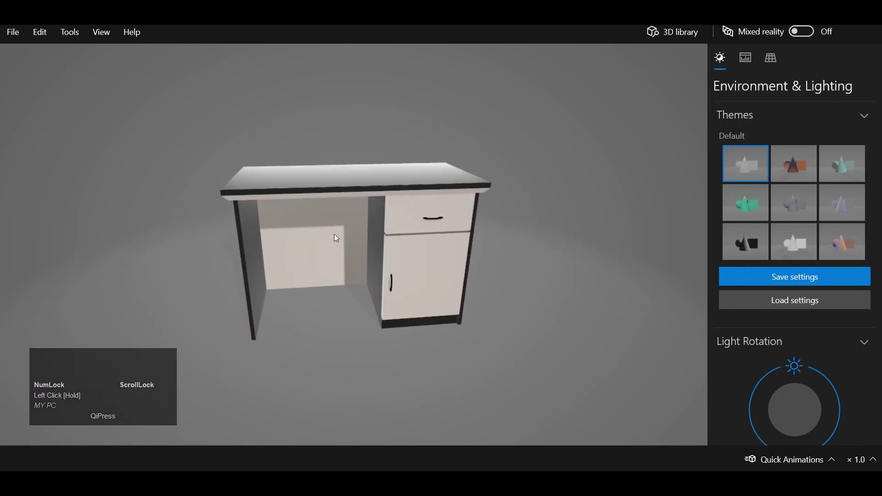
pyautogui.moveTo(346, 266); pyautogui.dragTo(333, 266)
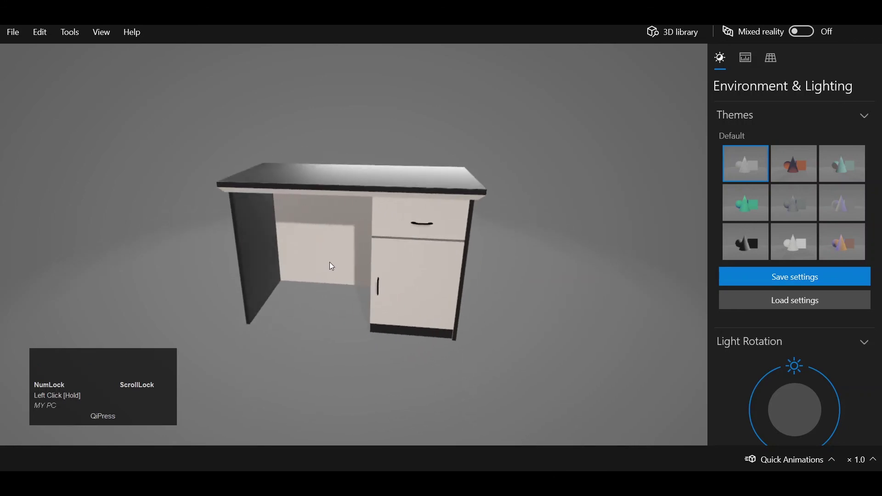